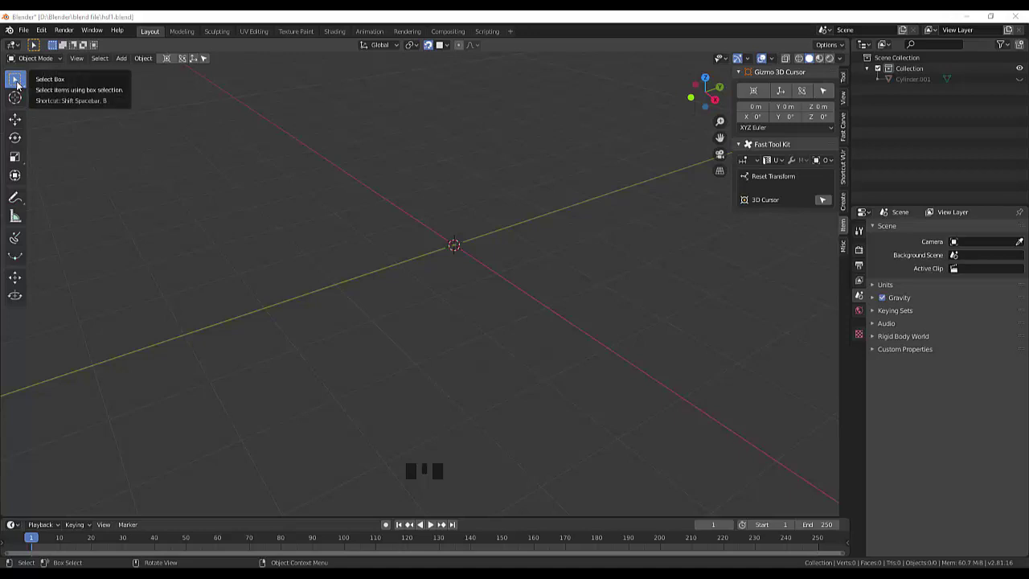
Bring up the Add menu's Mesh primitives in the empty viewport.
drag(21, 83, 291, 215)
key(shift+a)
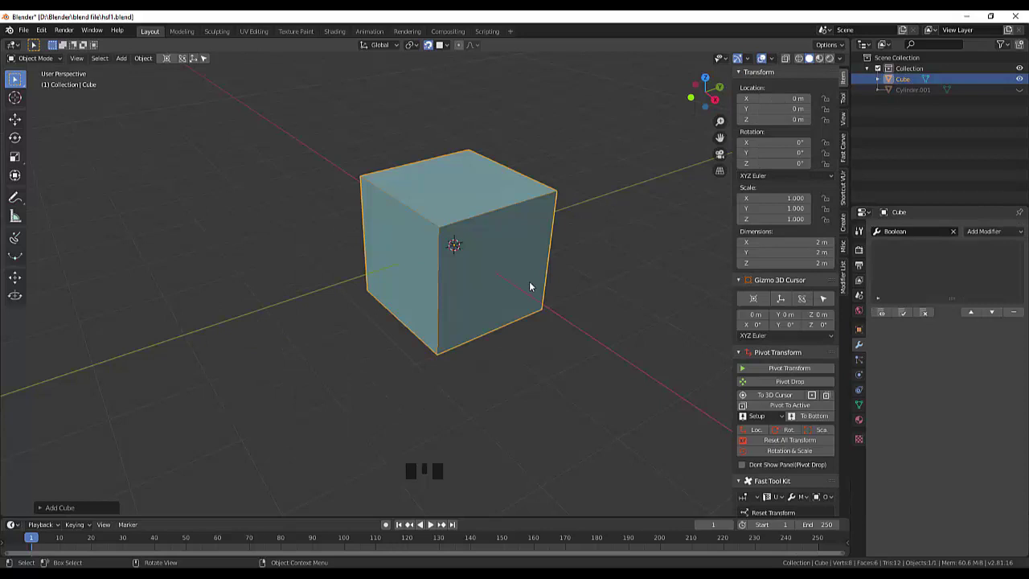
Add a cube, enlarge it evenly and stretch it along Y into a long bar.
scroll(down, 3)
drag(535, 284, 461, 296)
scroll(down, 3)
scroll(up, 3)
drag(456, 271, 331, 300)
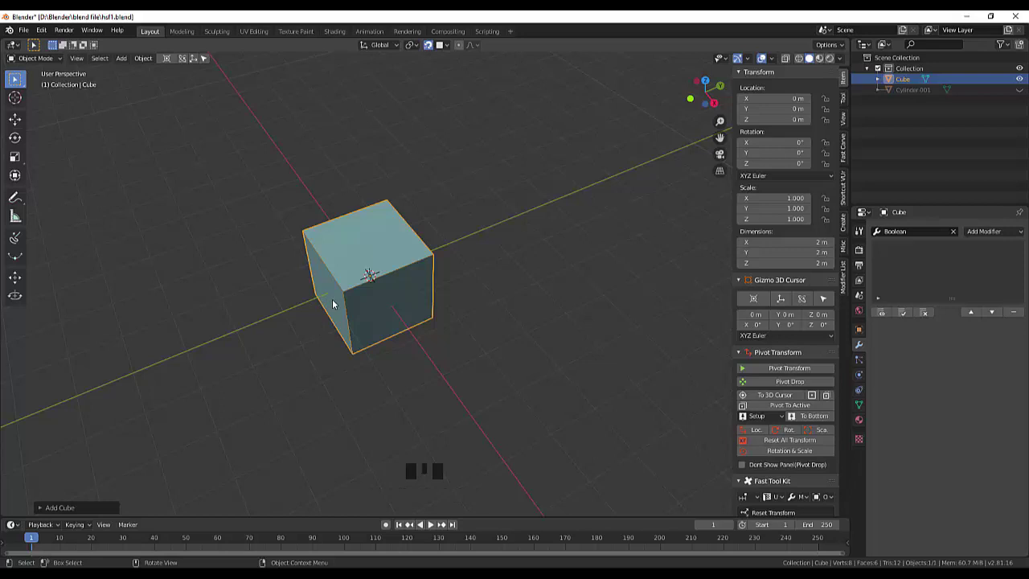
drag(455, 273, 453, 270)
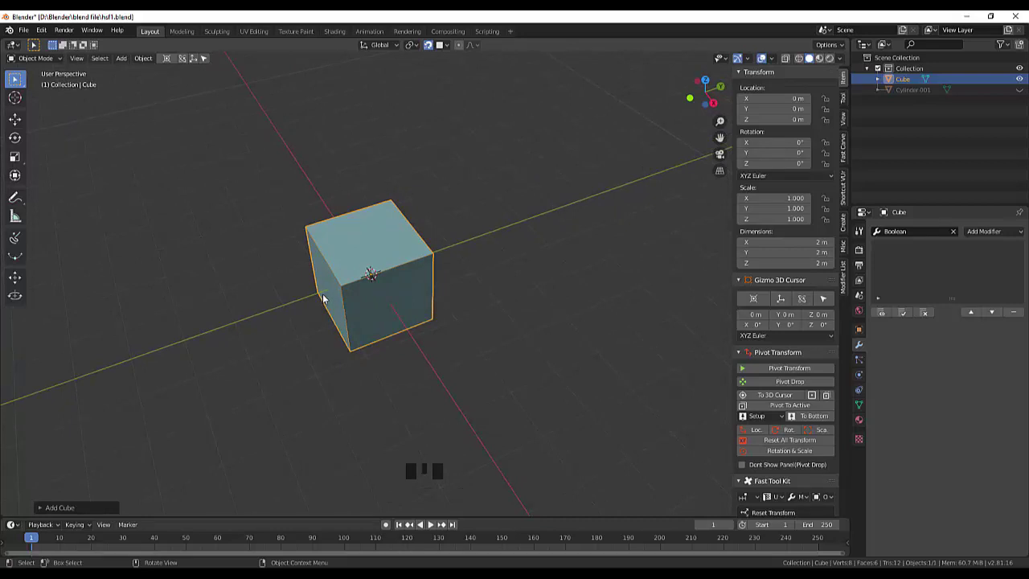
key(s)
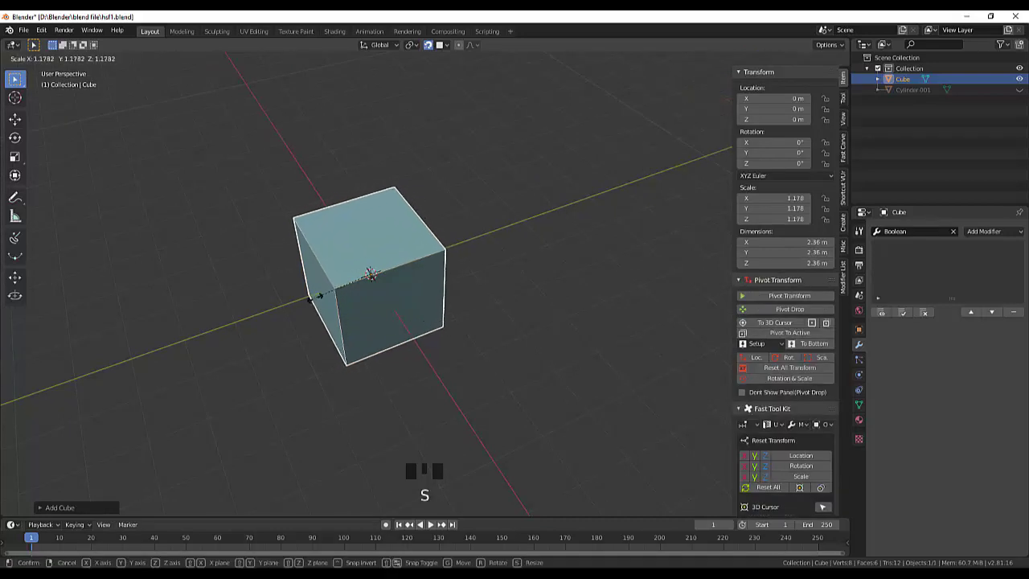
key(s)
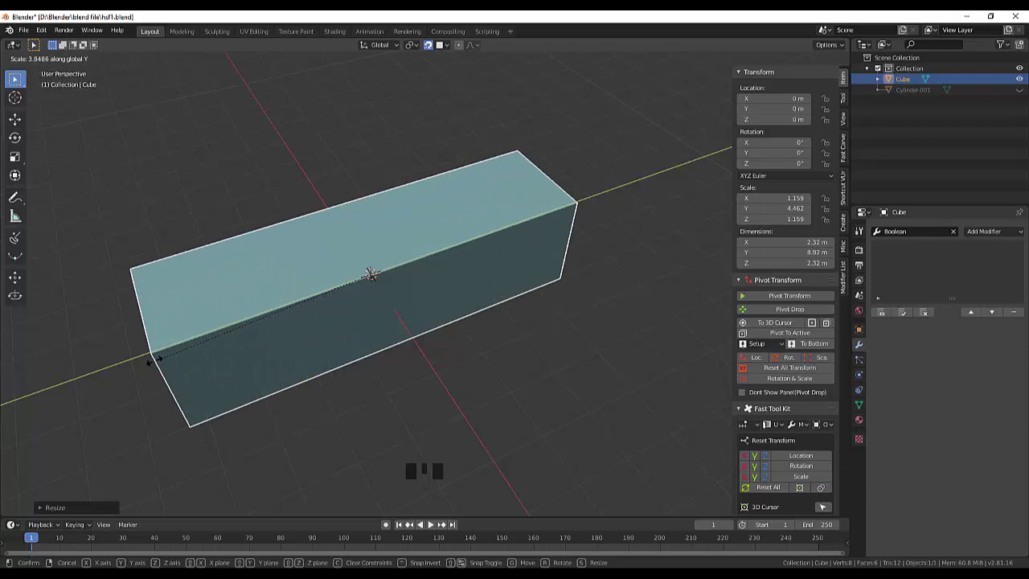
Widen the bar along X to about 3.09 × 8.96 × 2.32 m, viewed from above.
drag(407, 275, 407, 280)
scroll(down, 3)
drag(394, 276, 476, 312)
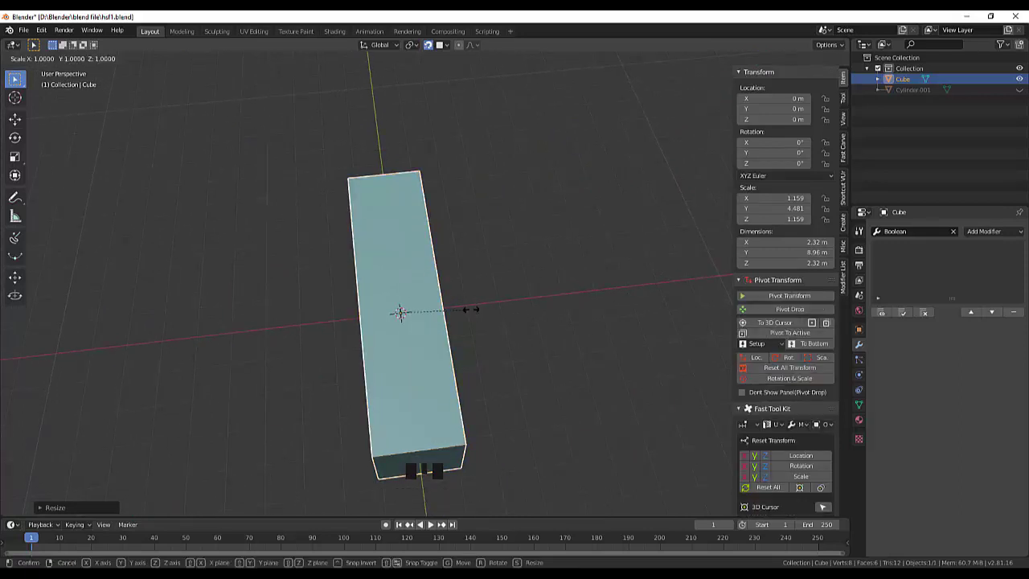
drag(542, 313, 267, 347)
Lower the top edge at one end about 1.41 m so the bar becomes a sloping wedge.
click(267, 347)
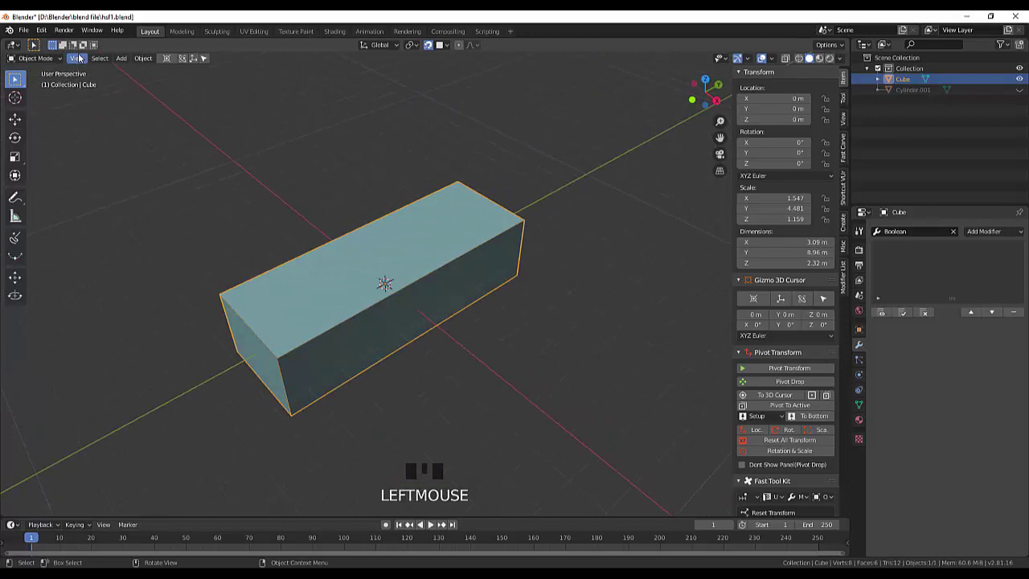
drag(26, 59, 90, 70)
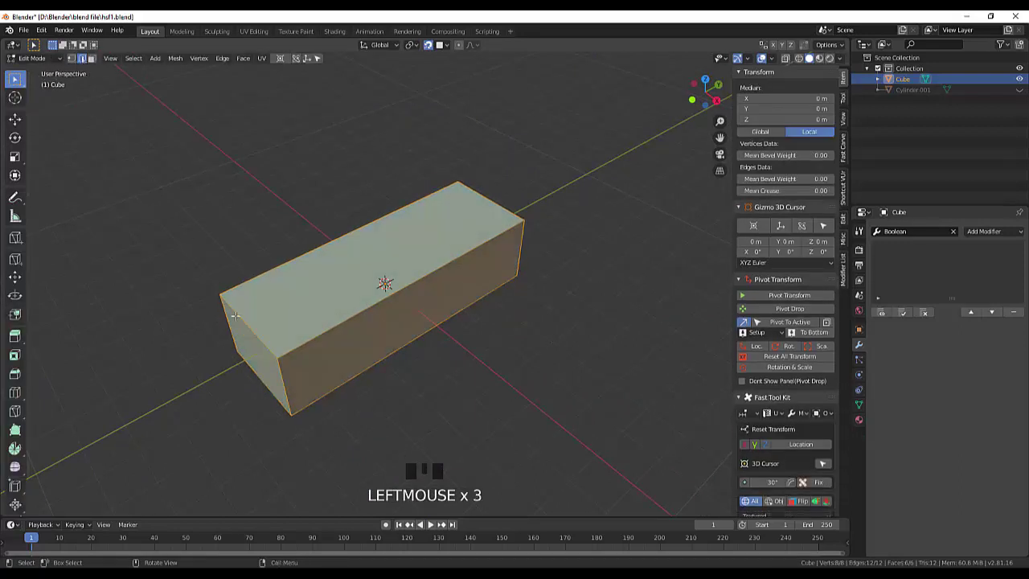
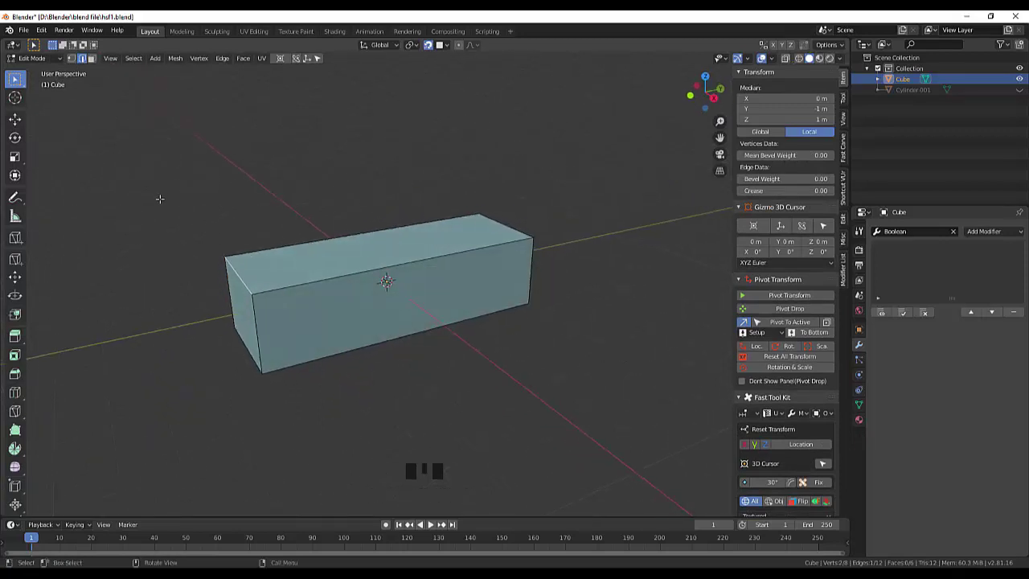
key(g)
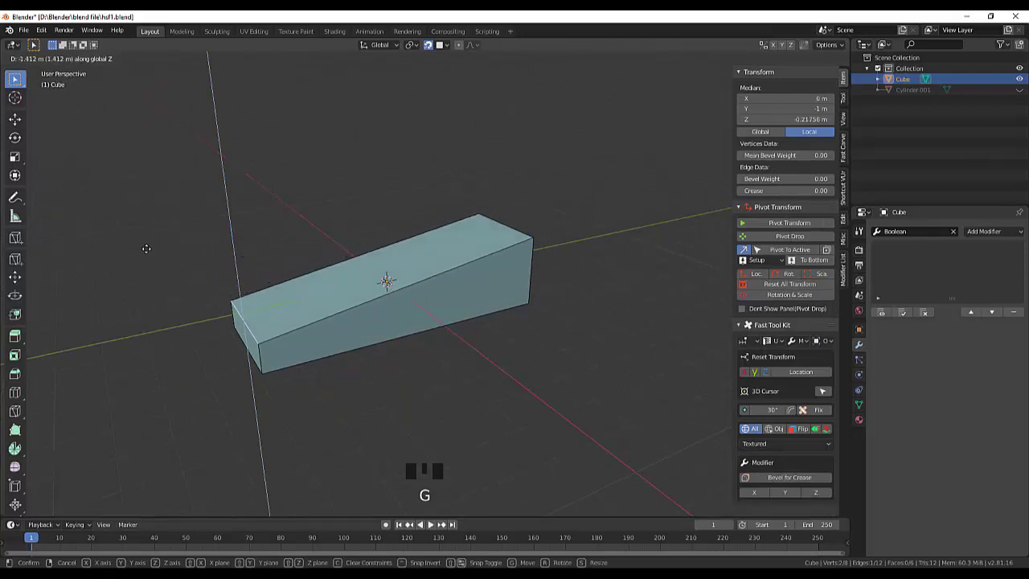
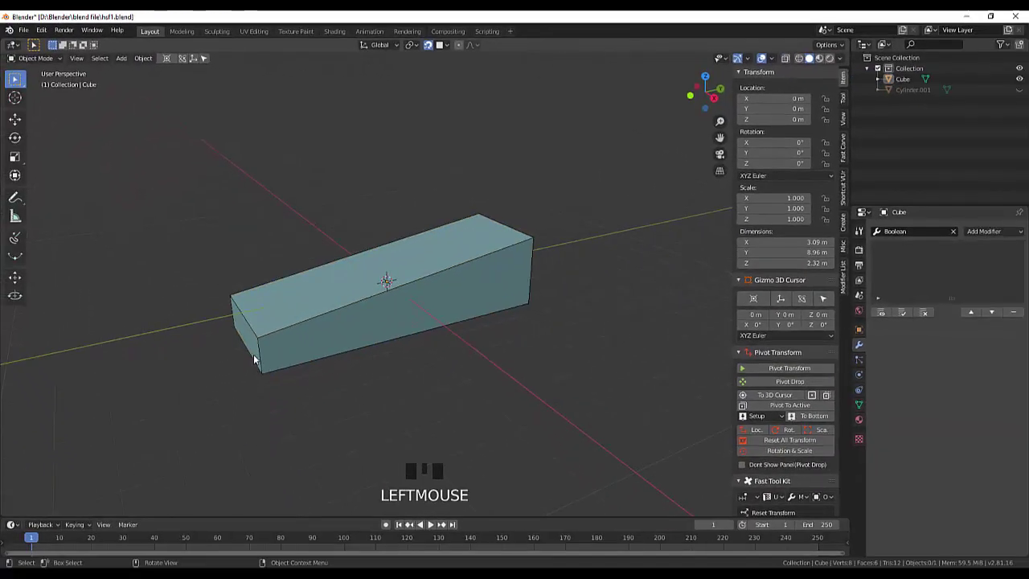
Bevel the wedge's near-end and far-end edges in Edit Mode to round its corners.
click(263, 358)
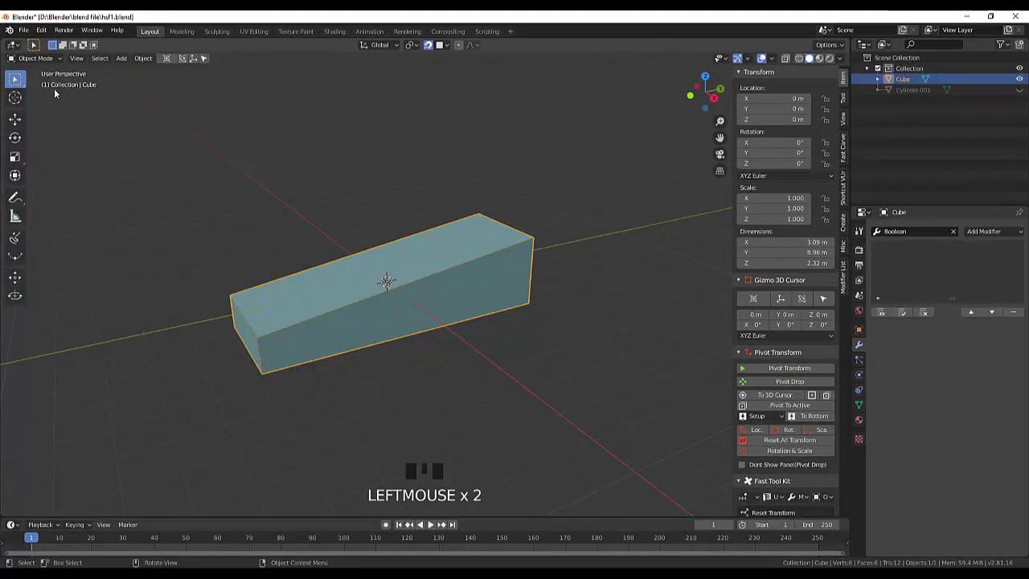
key(Tab)
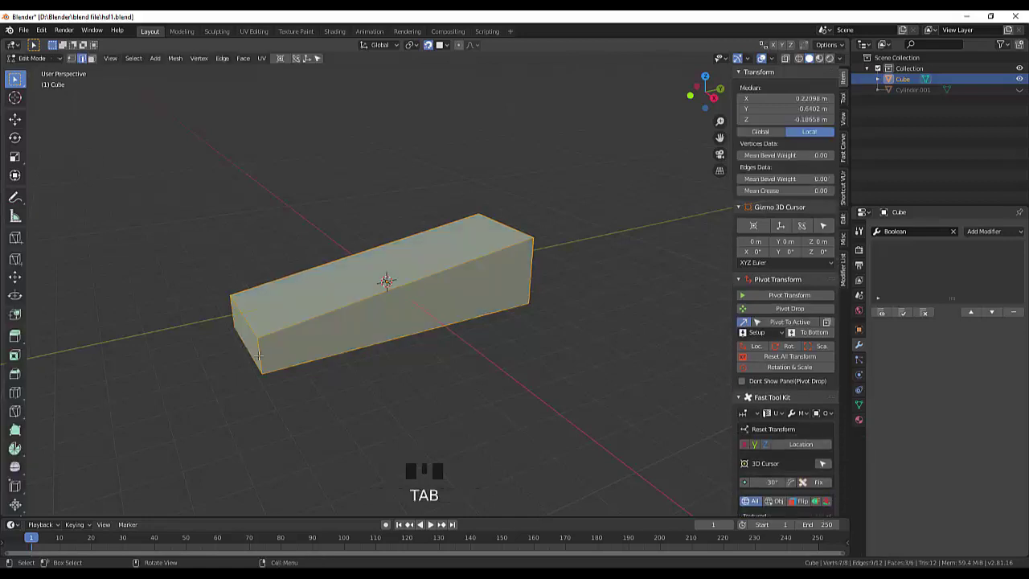
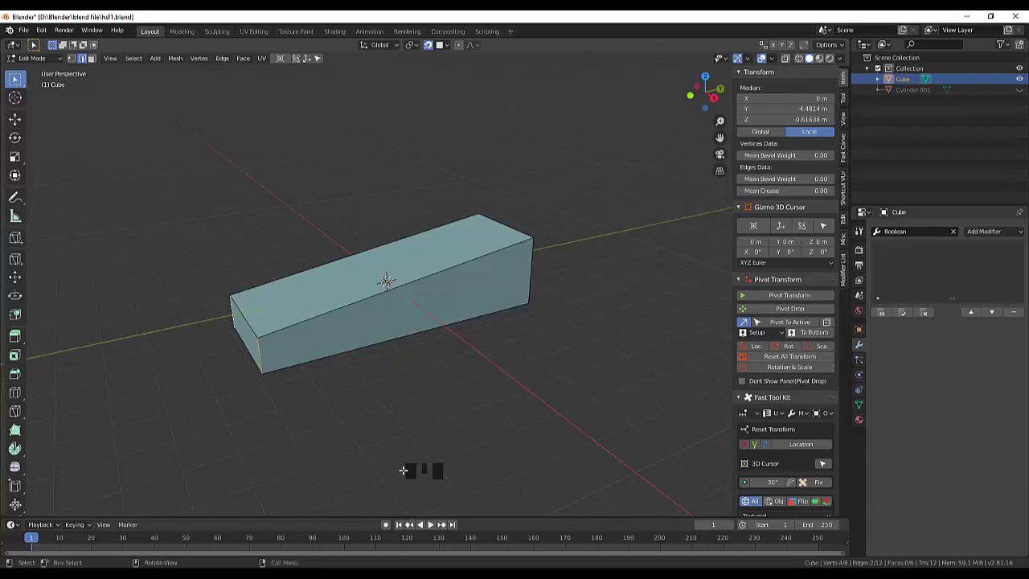
key(ctrl+b)
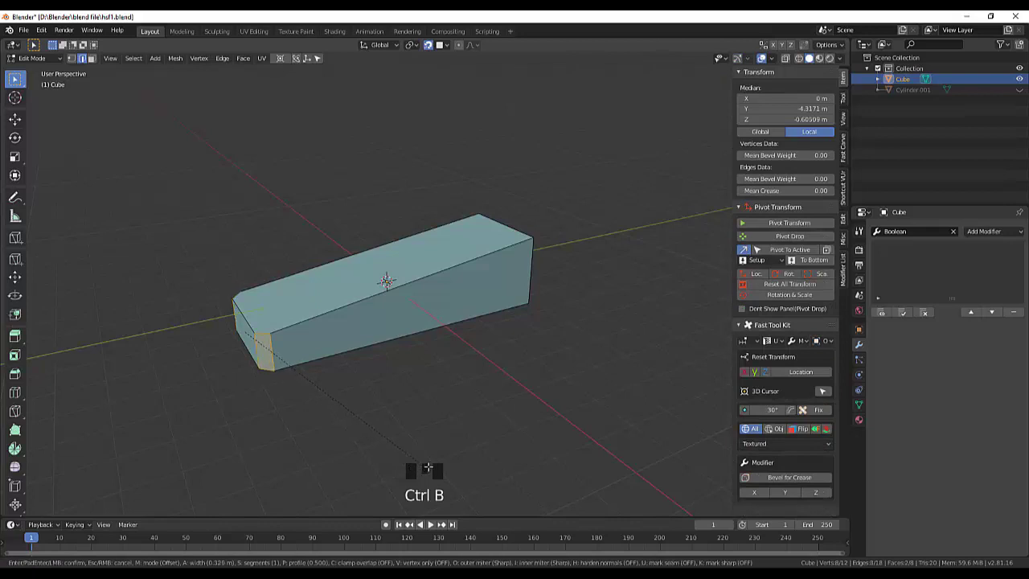
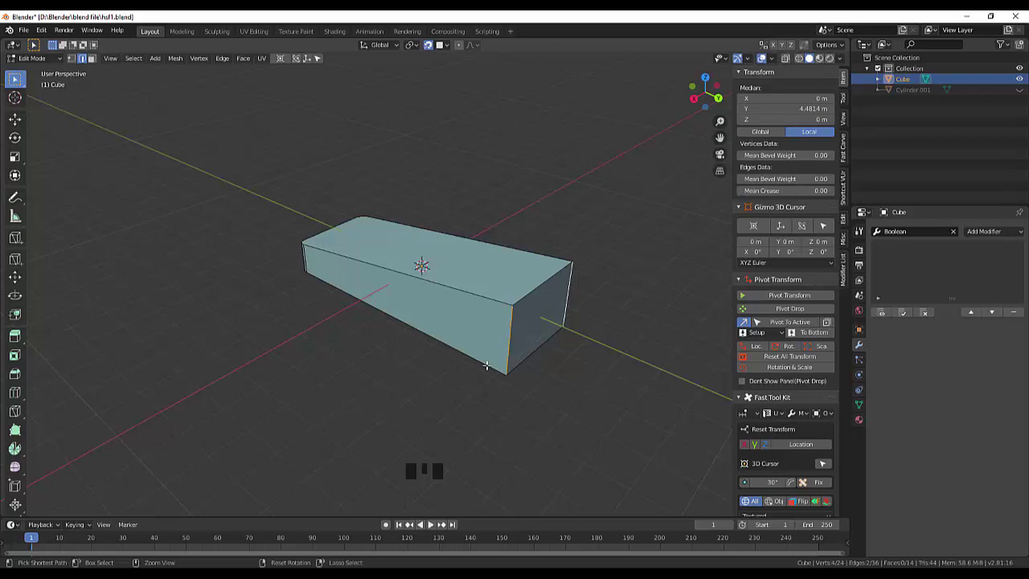
key(ctrl+b)
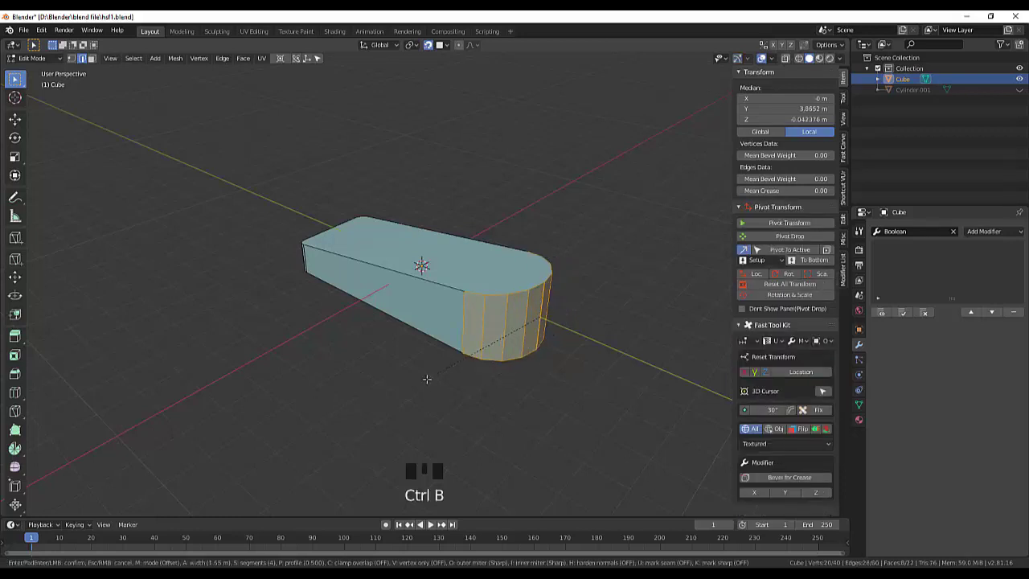
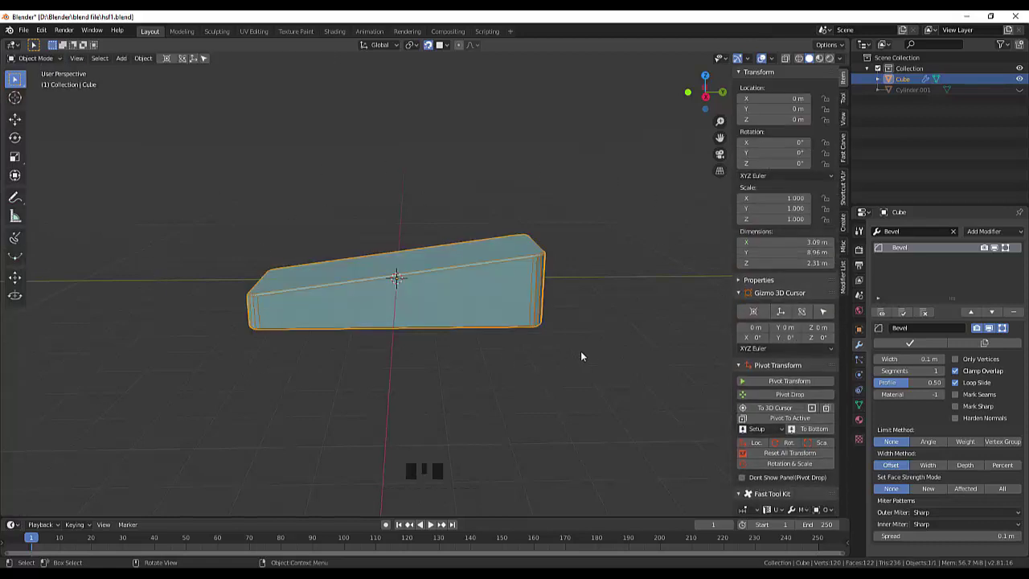
Shade the beveled wedge smooth and deselect it.
click(591, 351)
drag(596, 347, 613, 366)
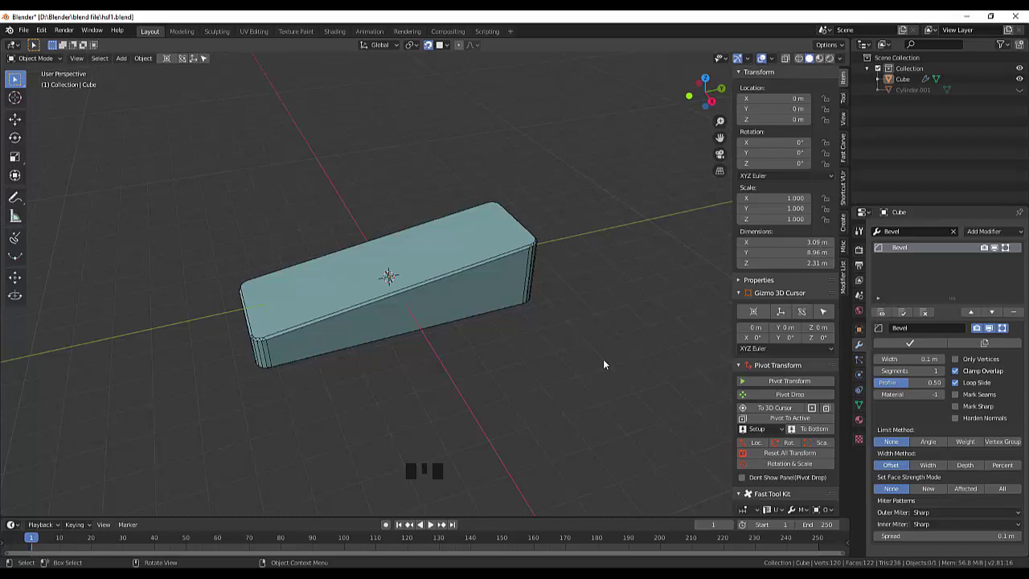
drag(608, 363, 579, 393)
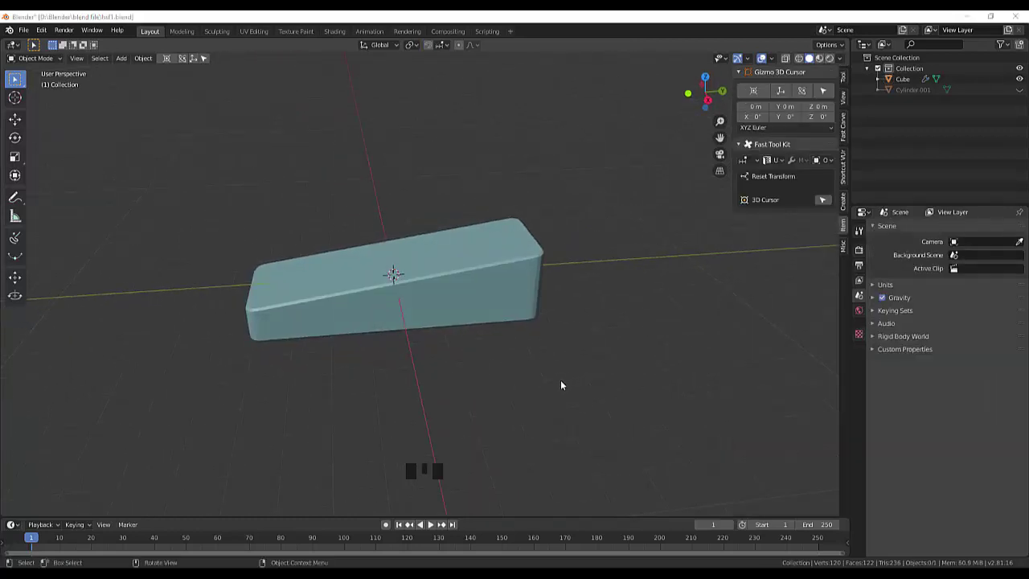
drag(562, 386, 208, 439)
Add a cylinder, raise it above the wedge and shape it into a thin rod about 0.646 × 4.87 m.
key(shift+a)
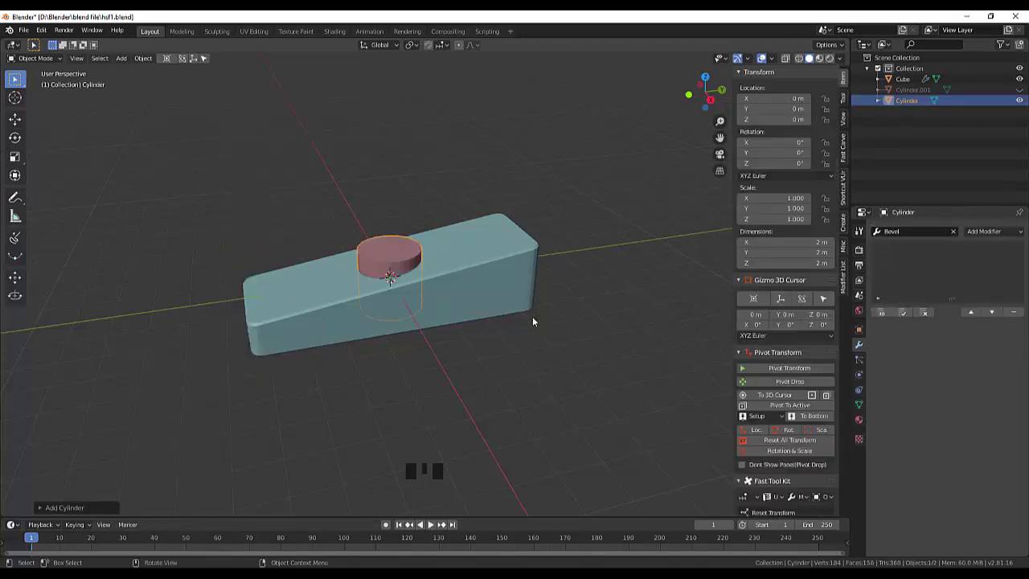
drag(518, 325, 337, 292)
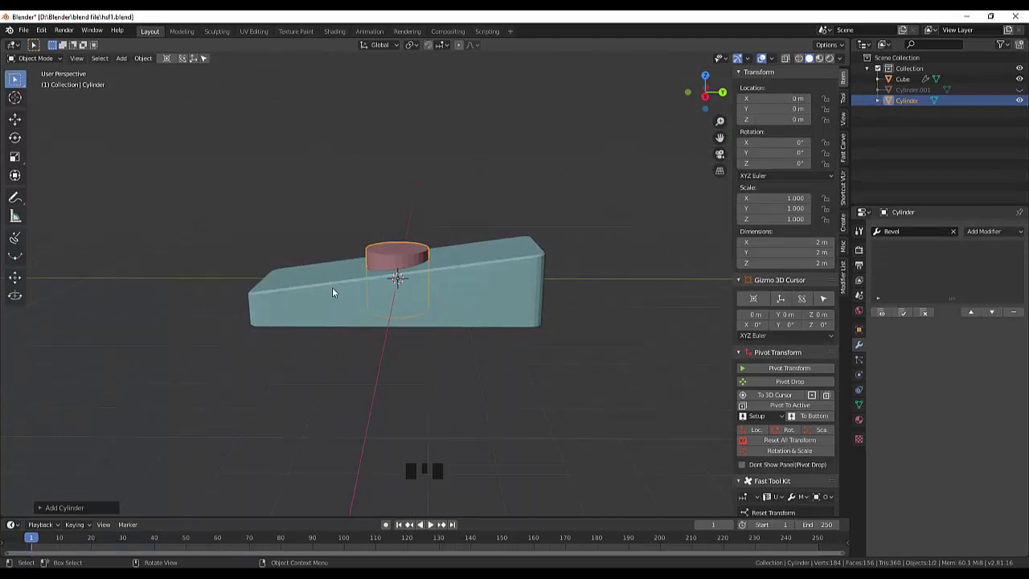
key(g)
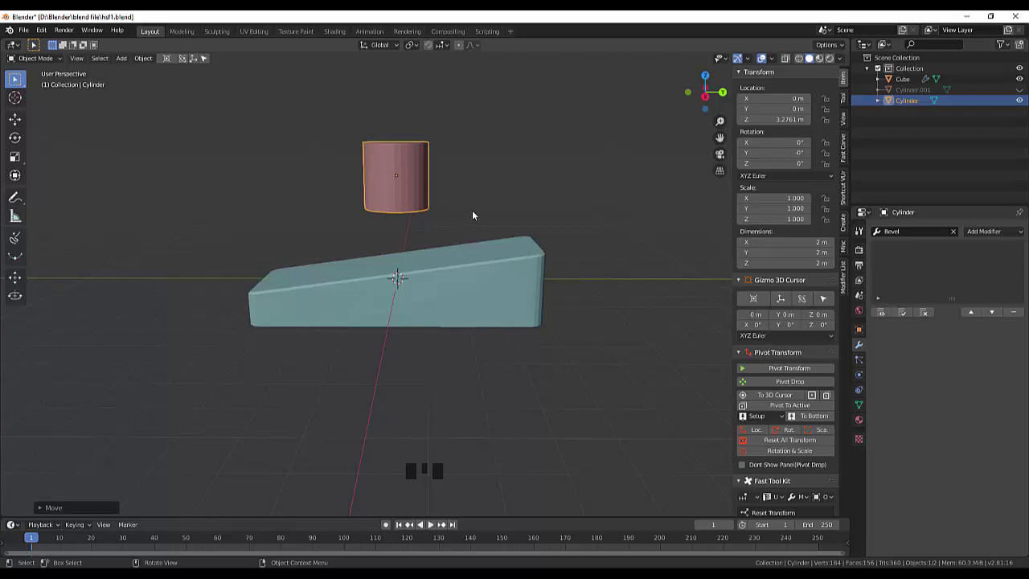
key(s)
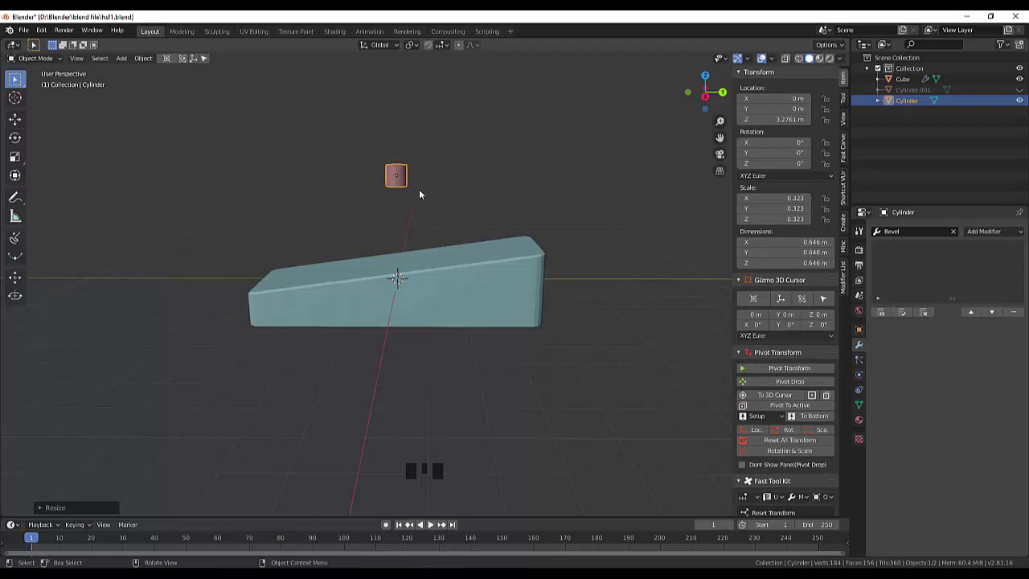
key(s)
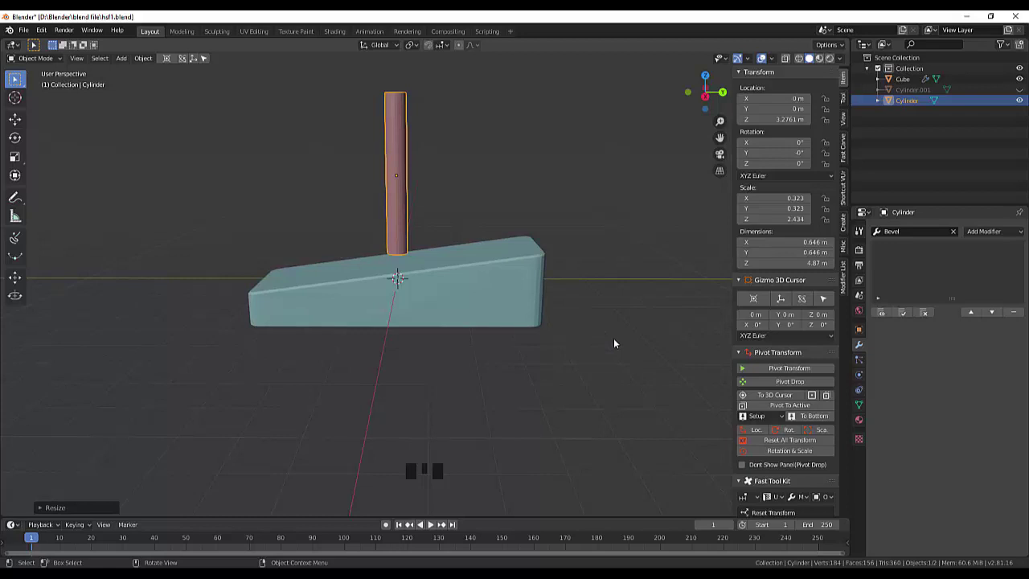
Apply the rod's transforms and set its origin to its geometry centre at Z 3.276 m.
click(779, 441)
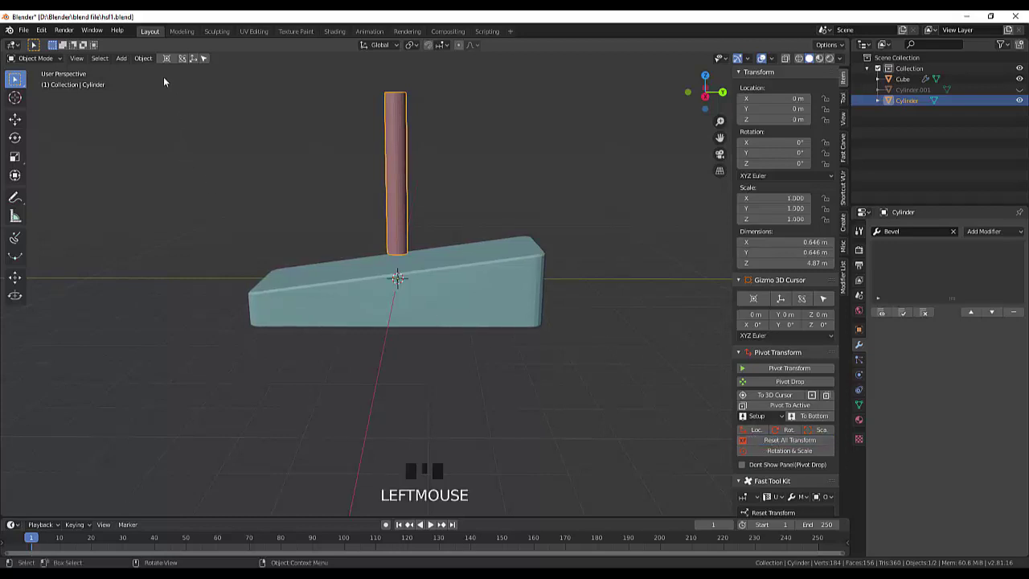
drag(151, 58, 293, 94)
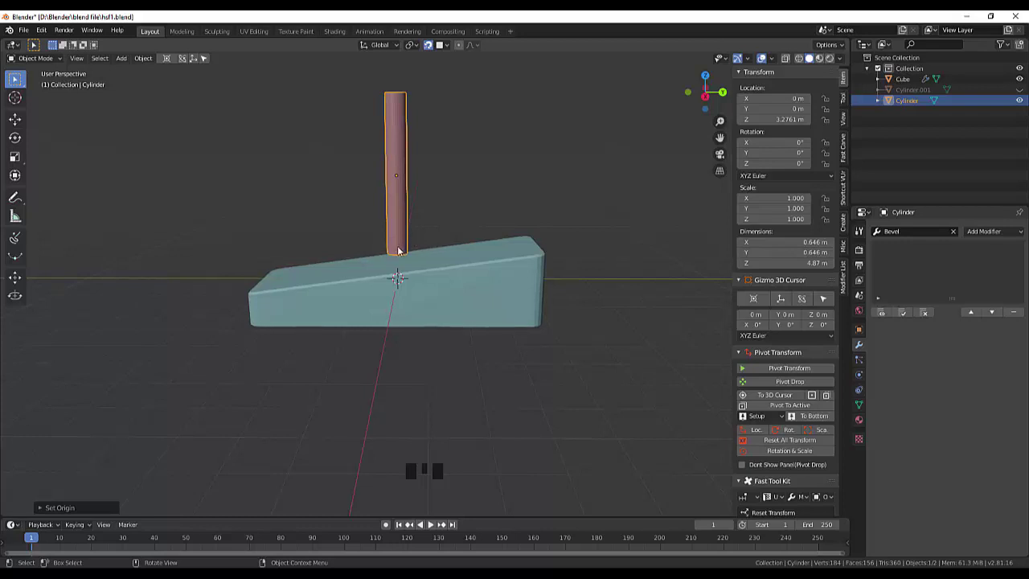
Tilt the rod slightly and move it onto the wedge's slope.
key(g)
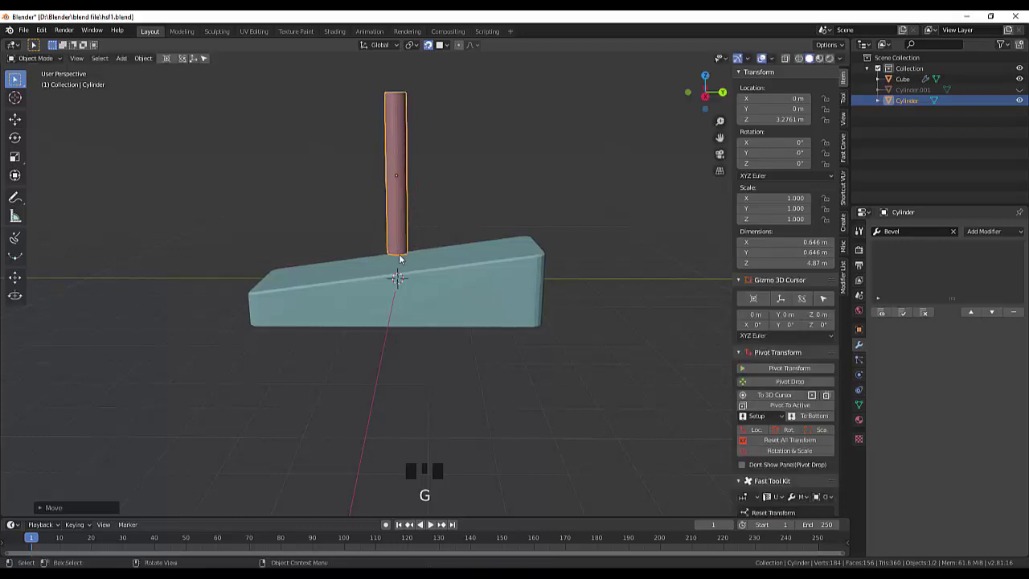
key(g)
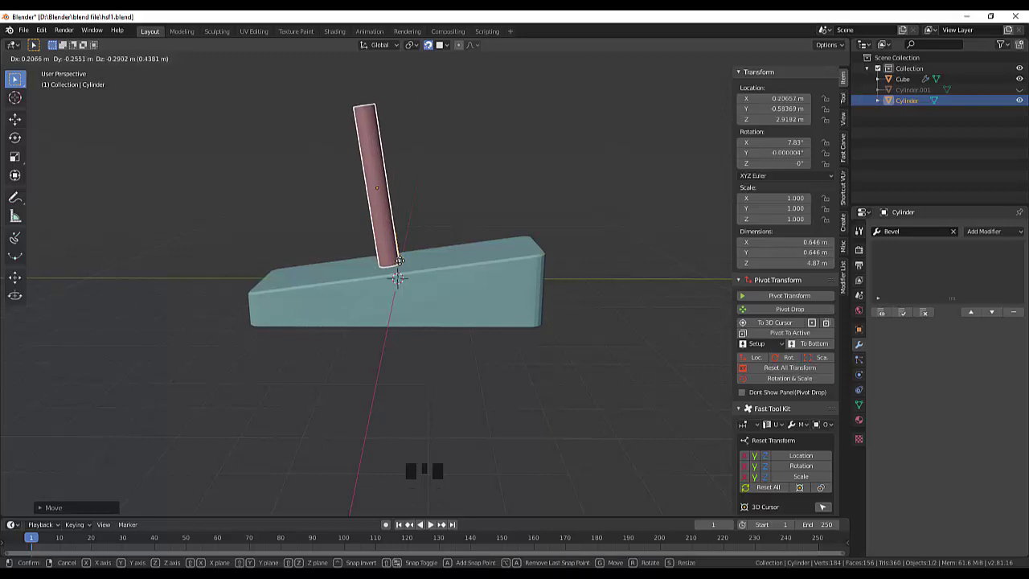
drag(528, 217, 512, 197)
In Right view, push the rod down through the wedge's tall end to about Y 2.88 m, Z −0.25 m.
key(KP_3)
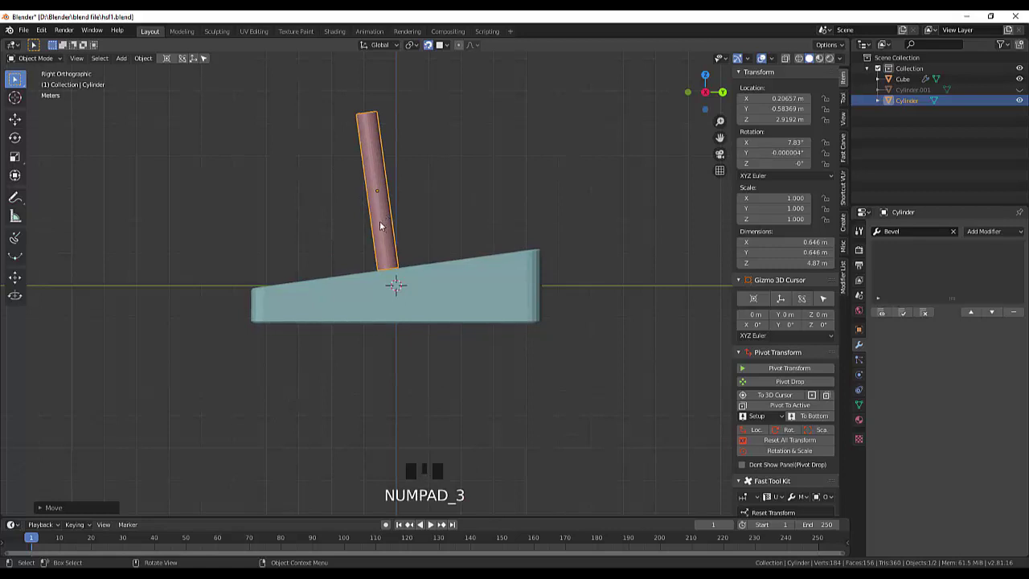
key(g)
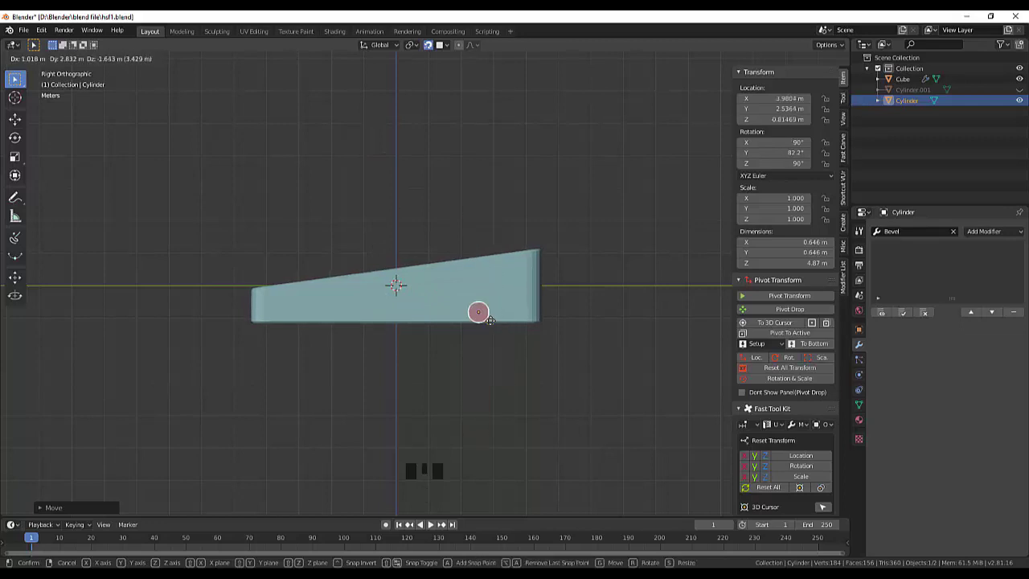
drag(599, 273, 630, 316)
drag(627, 312, 545, 299)
drag(553, 299, 531, 284)
scroll(up, 3)
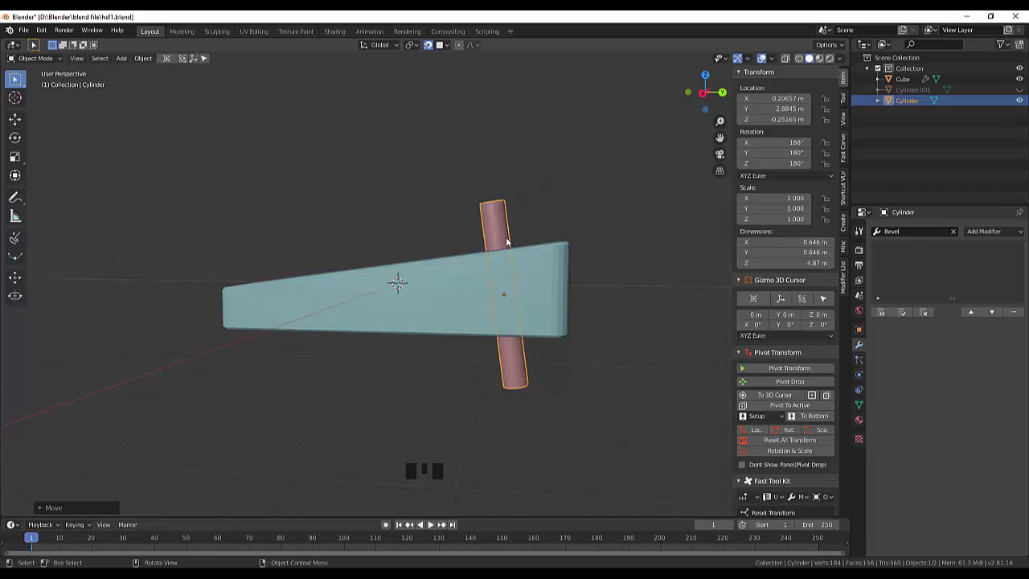
Scale the rod up uniformly about 2.1 times to roughly 1.35 m across.
key(KP_7)
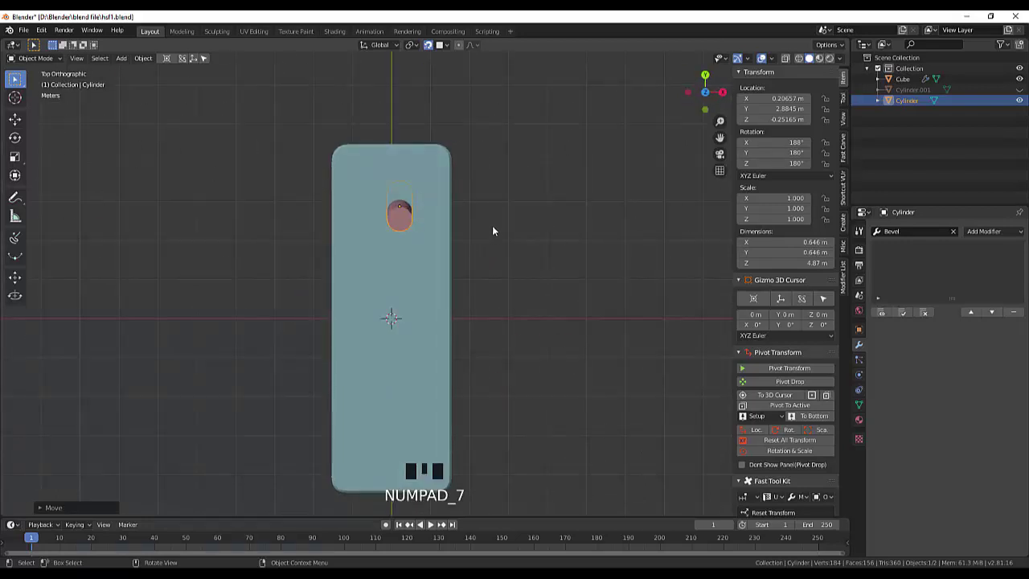
drag(498, 230, 499, 215)
key(s)
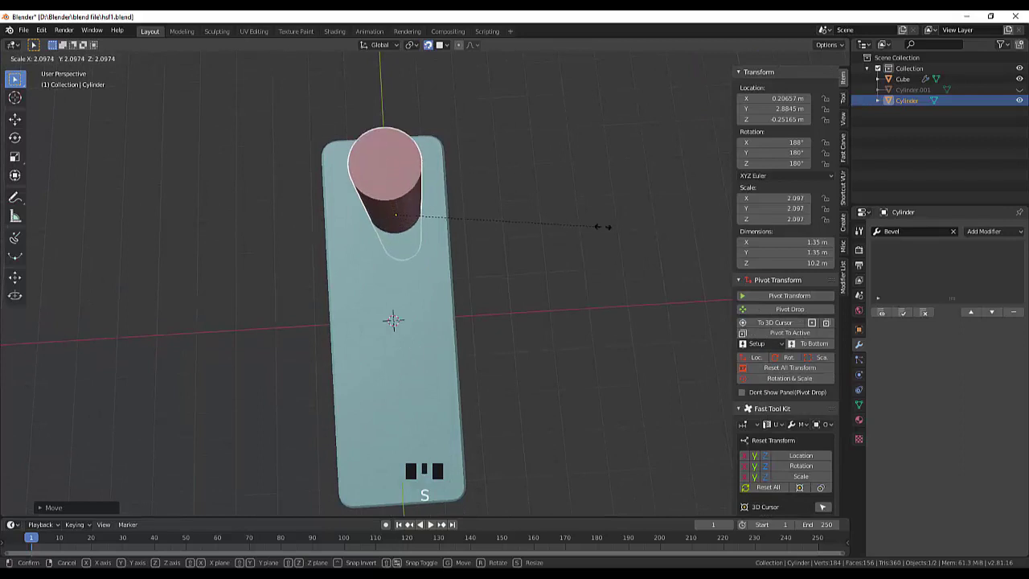
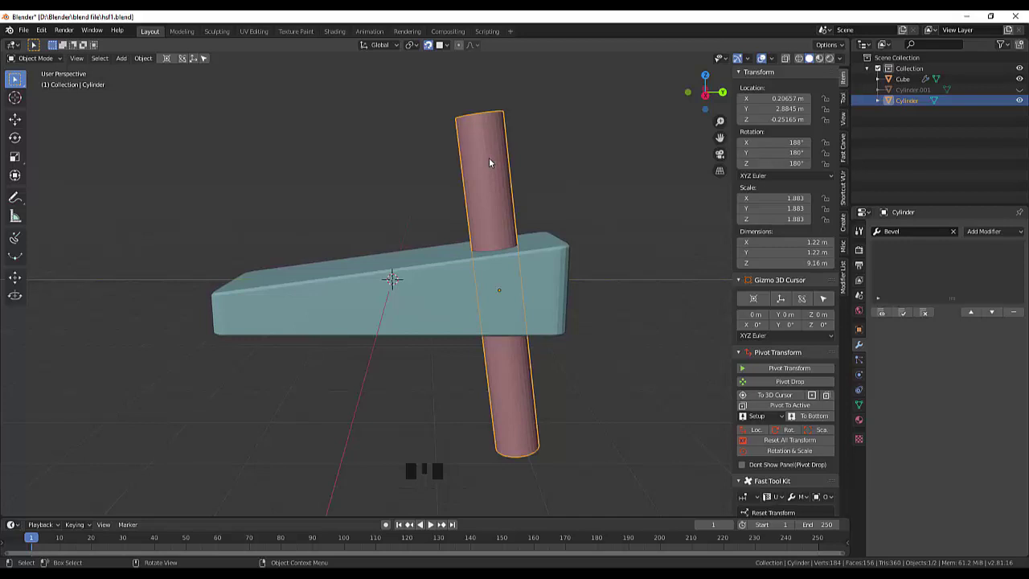
Add a loop cut near the rod's top and flare the top face about 1.7 times into a countersink cone.
key(Tab)
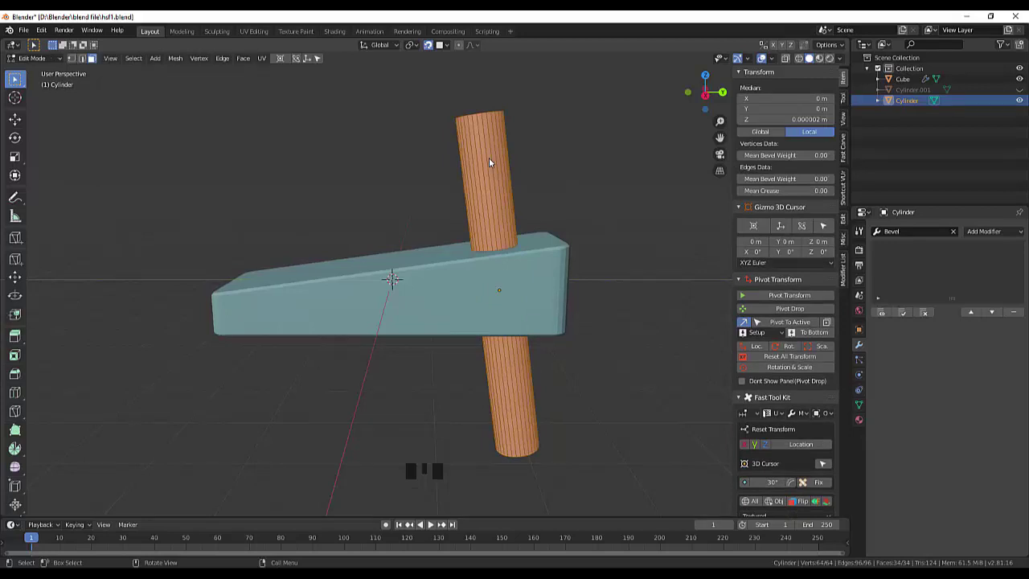
key(ctrl+r)
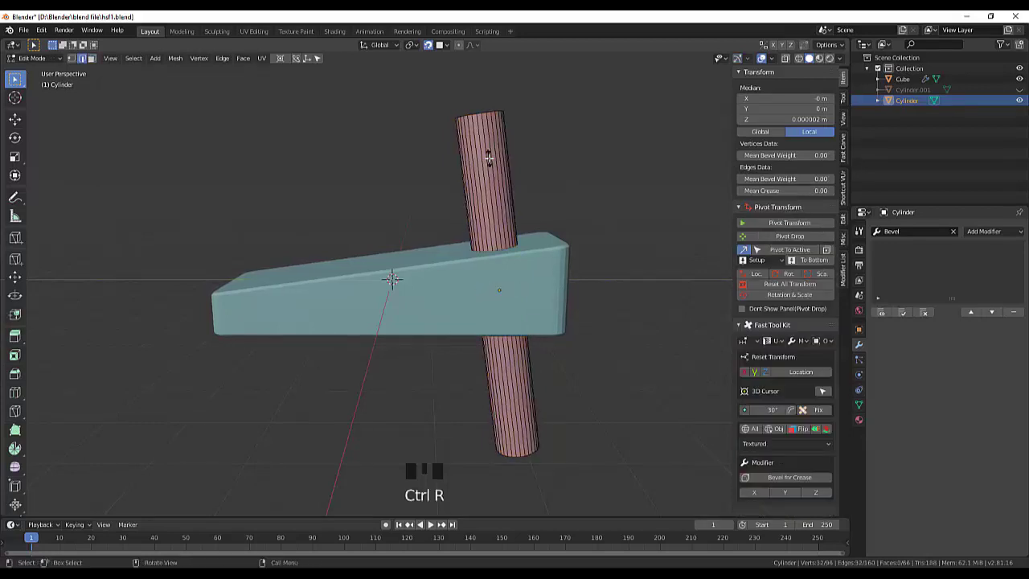
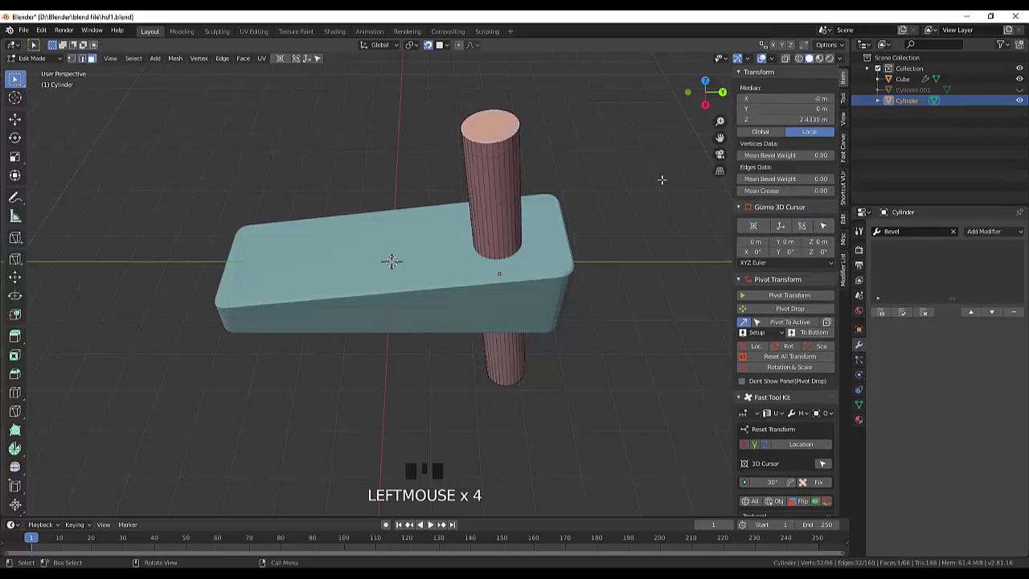
key(s)
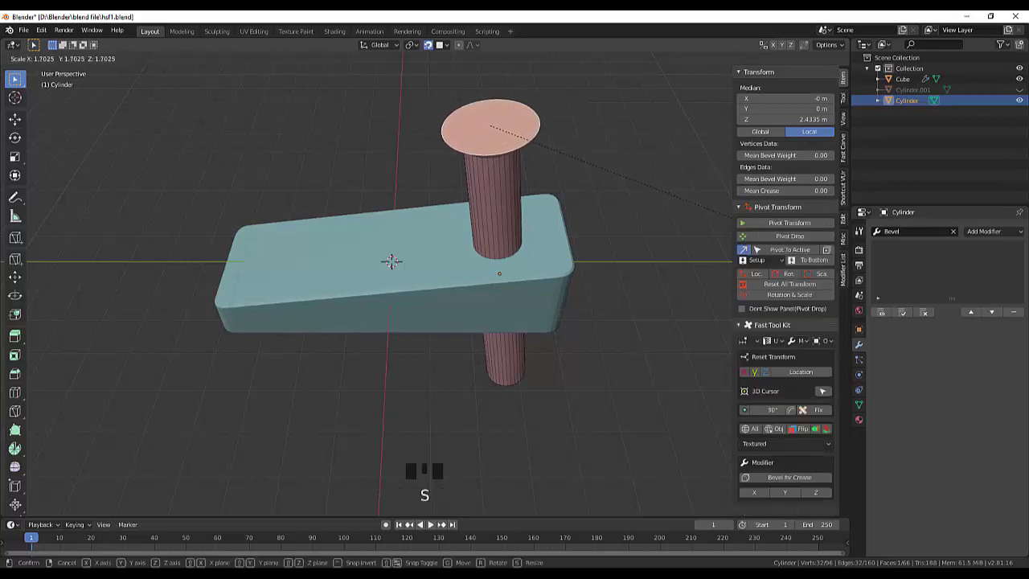
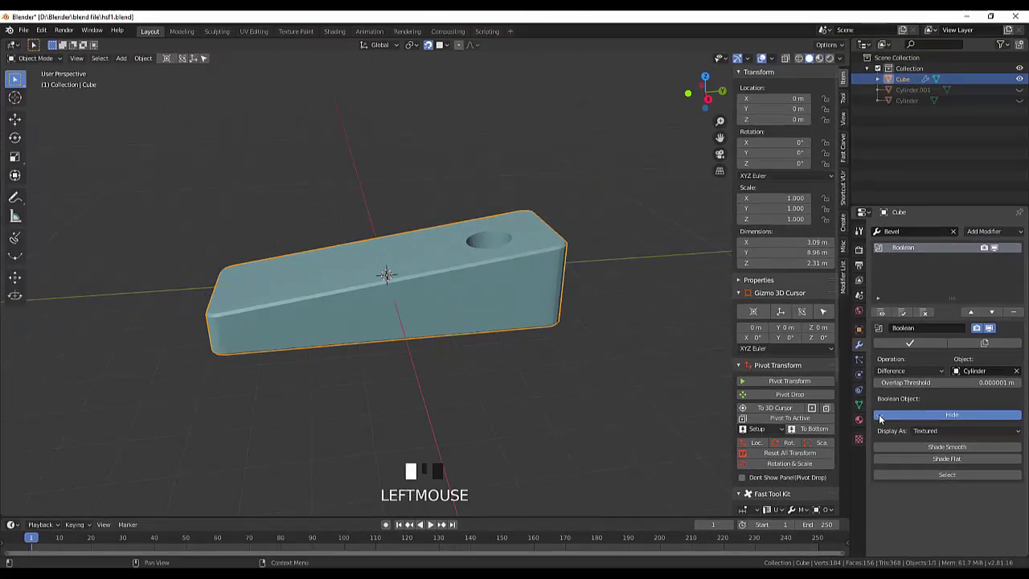
Unhide the flared cutting cylinder after previewing the bored hole in the wedge.
click(884, 419)
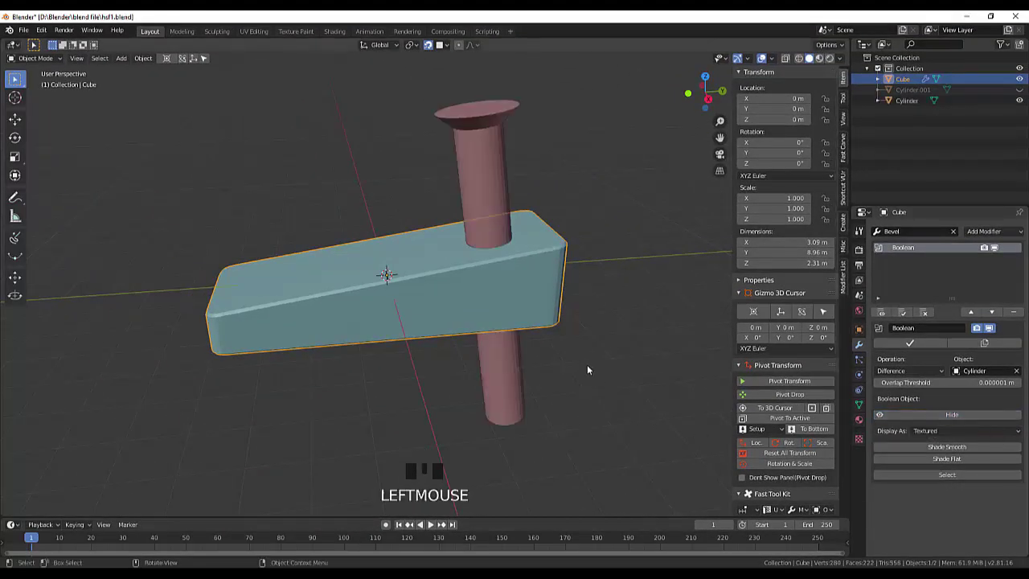
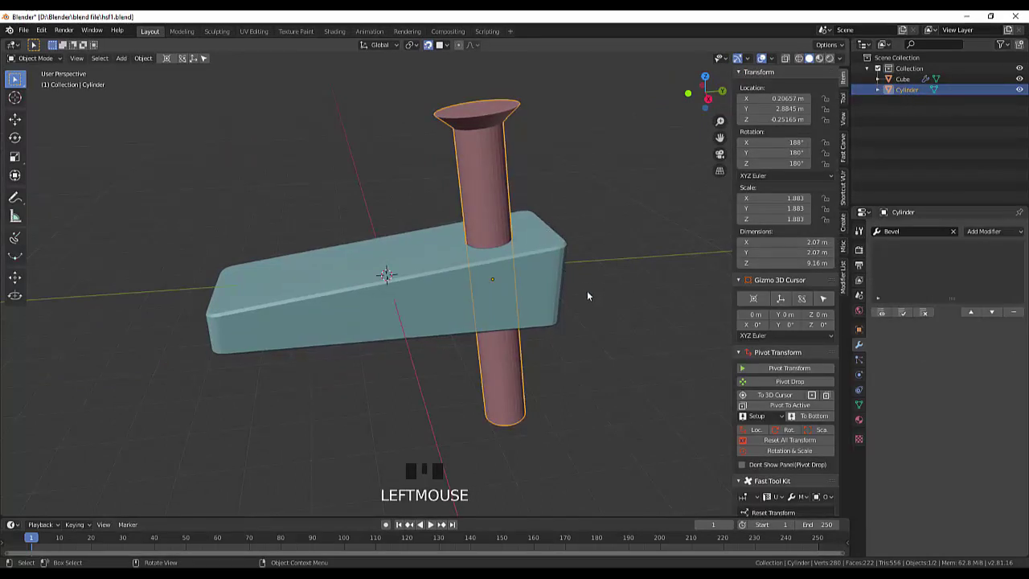
From Right view, move the cylinder straight down so its flared head sinks into the wedge.
key(KP_3)
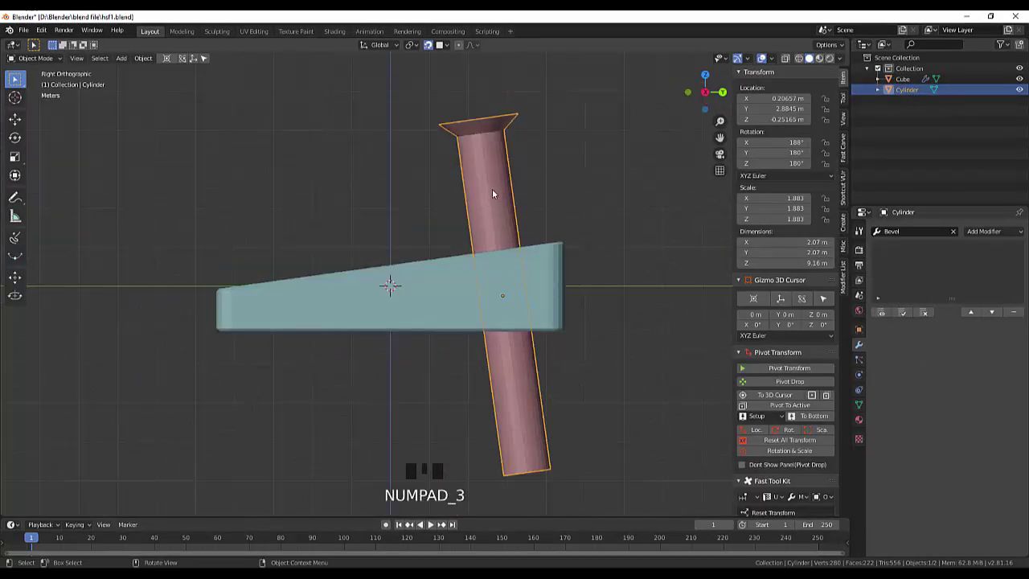
key(f)
key(g)
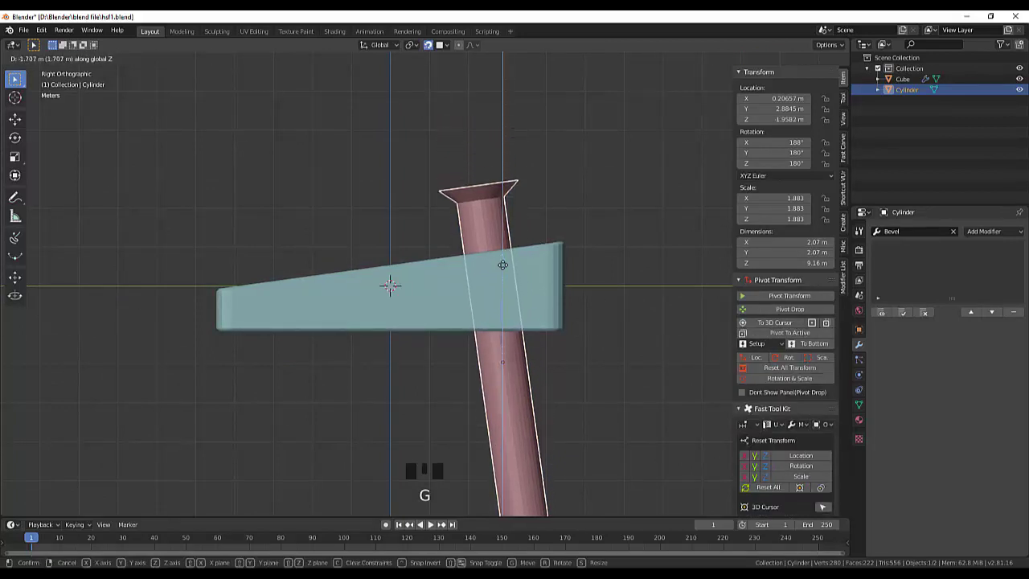
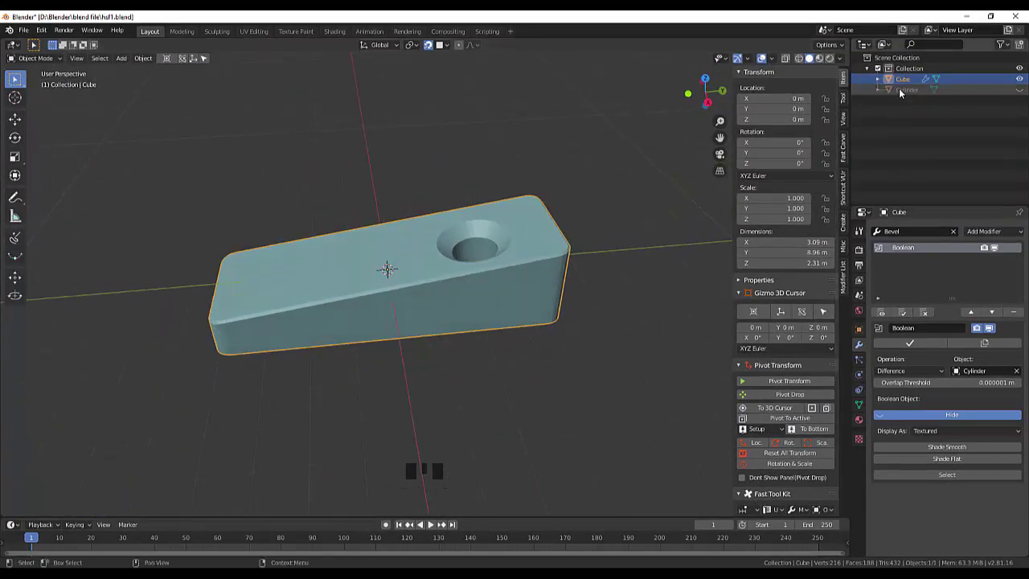
Make the hidden Cylinder visible from the Outliner and duplicate it for the second hole.
click(904, 92)
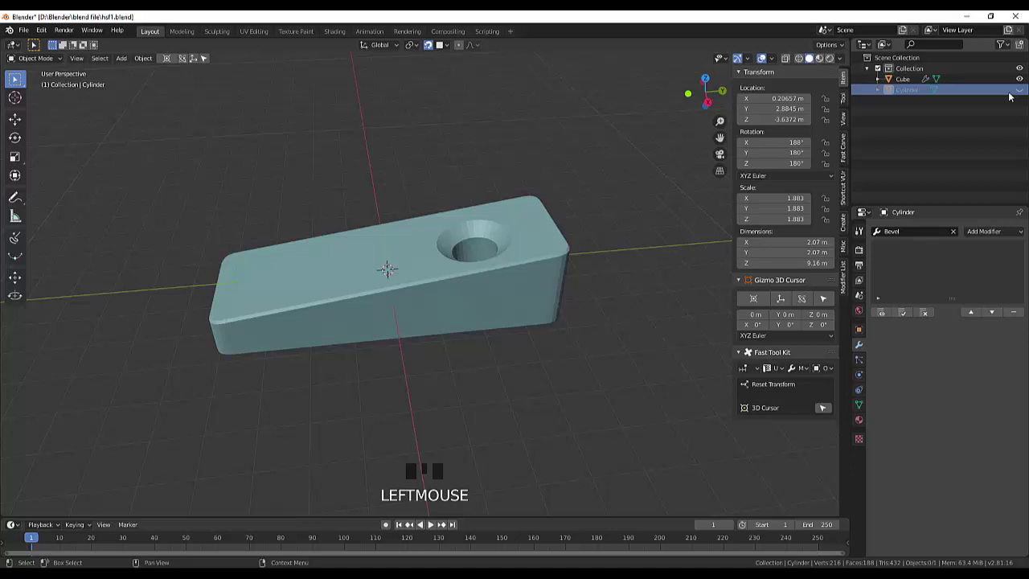
click(1021, 94)
drag(660, 347, 645, 337)
scroll(down, 3)
scroll(down, 3)
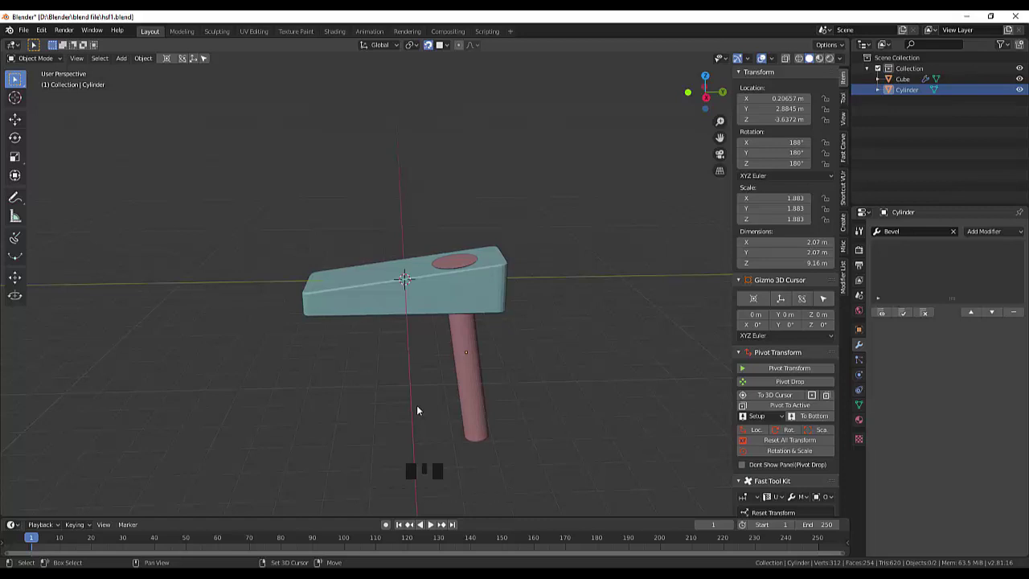
key(shift+d)
Drop the duplicate at the wedge's thin end and scale it to about 1.43 m across, checking in Right view.
click(470, 393)
key(shift+d)
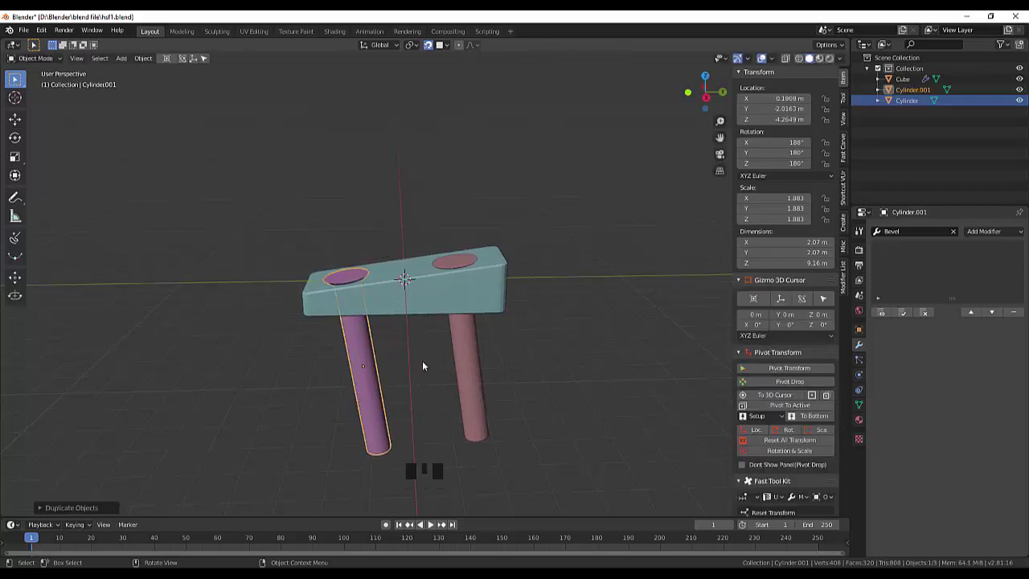
drag(453, 336, 448, 345)
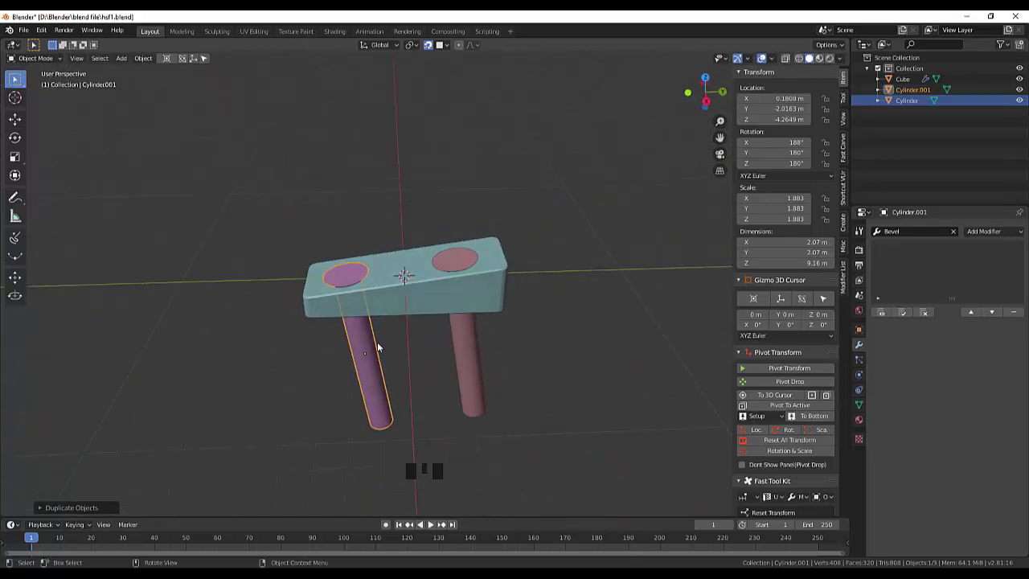
key(s)
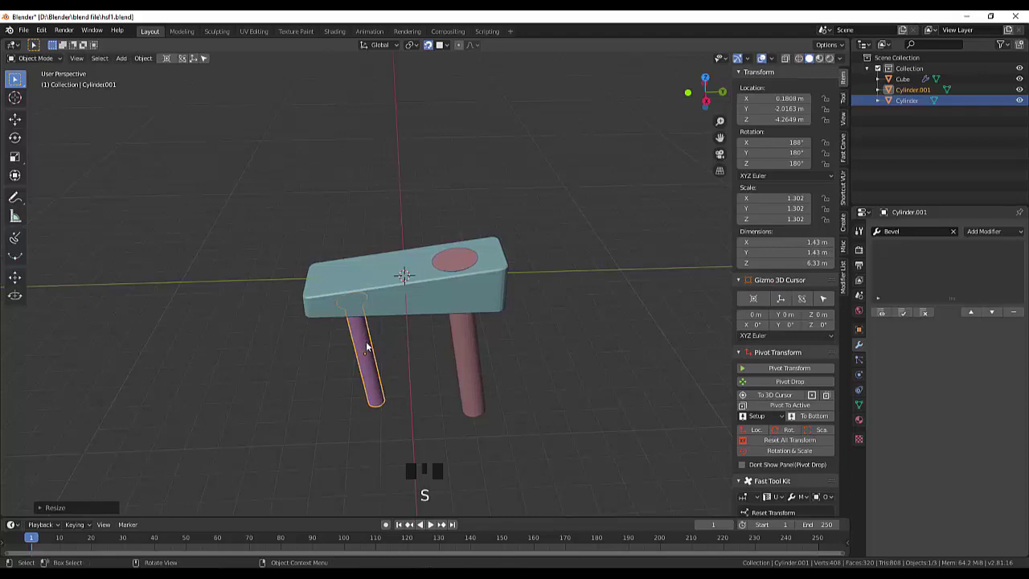
key(KP_3)
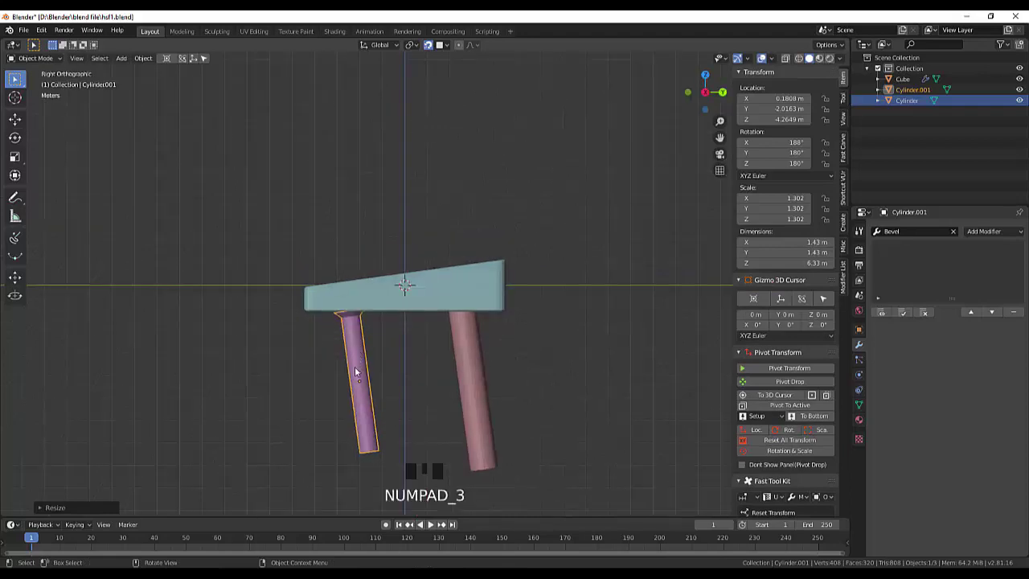
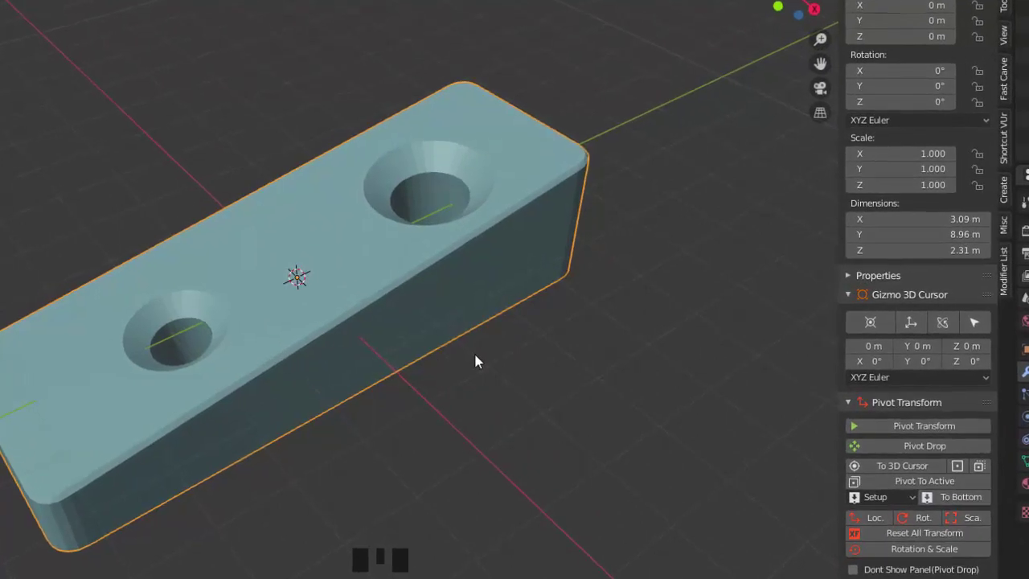
scroll(up, 3)
scroll(down, 3)
drag(501, 332, 490, 320)
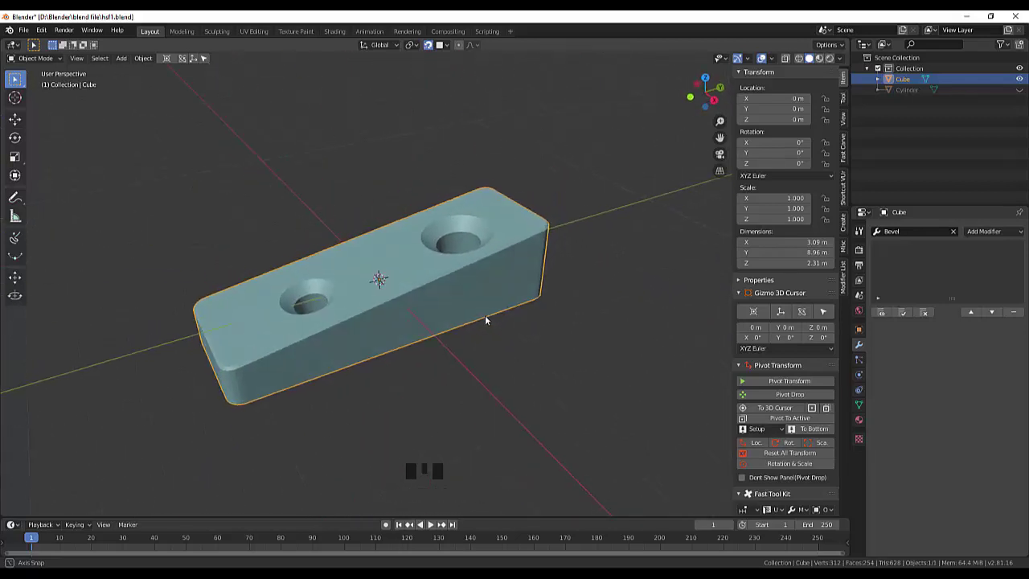
drag(487, 316, 524, 309)
scroll(up, 3)
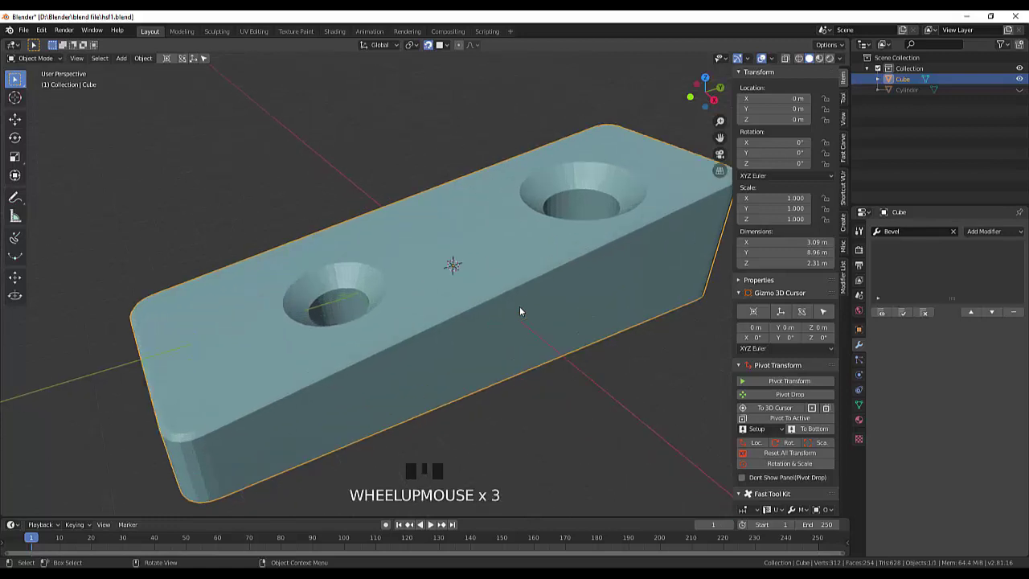
scroll(down, 3)
scroll(up, 3)
scroll(down, 3)
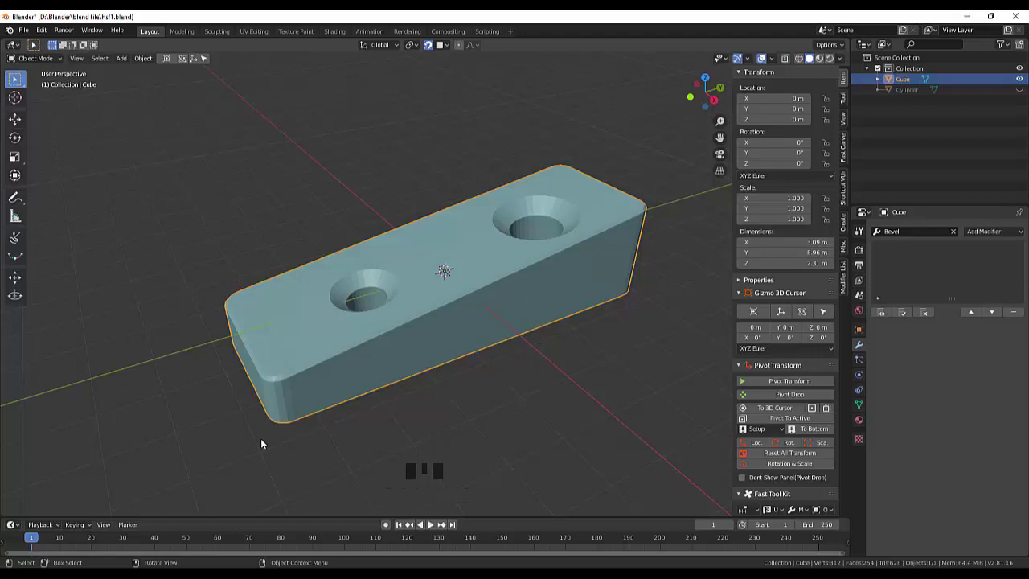